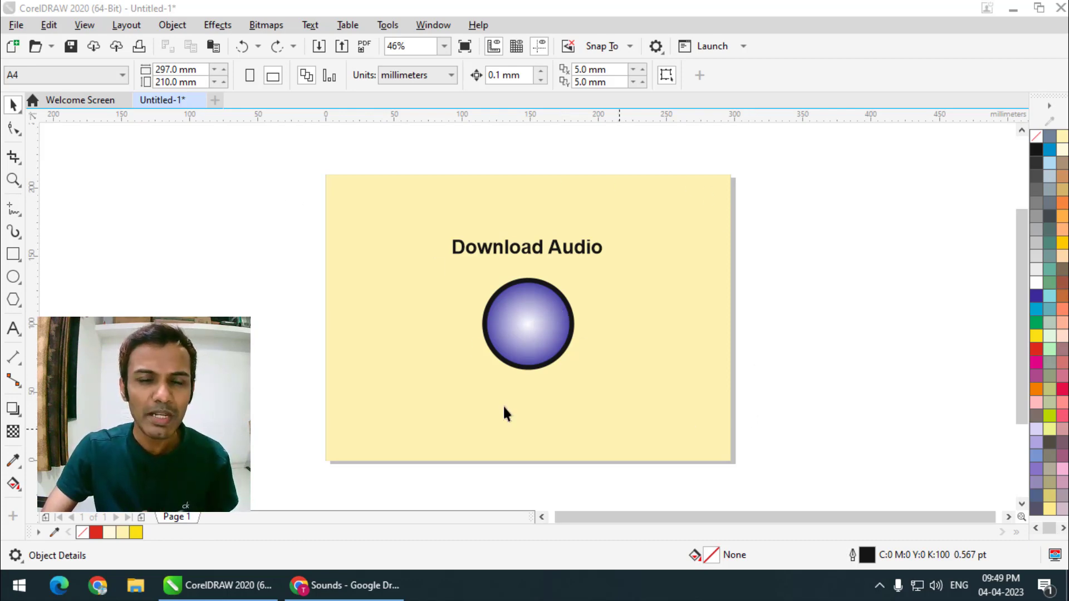
- Select the gradient Download Audio circle button on the yellow background rectangle
{"action": "left_click", "coordinate": [539, 325]}
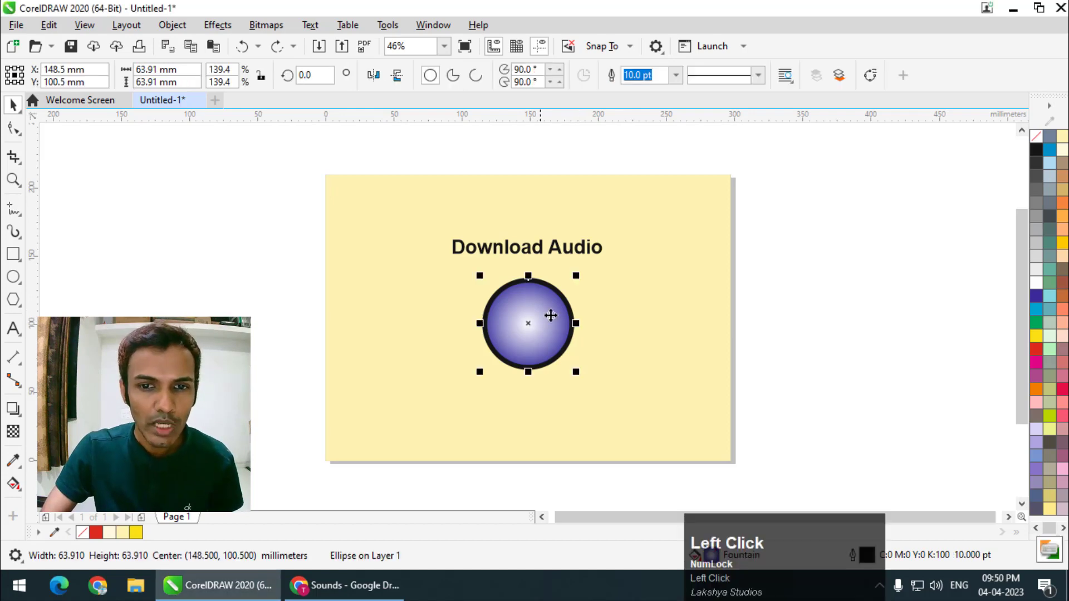
{"action": "left_click", "coordinate": [542, 253]}
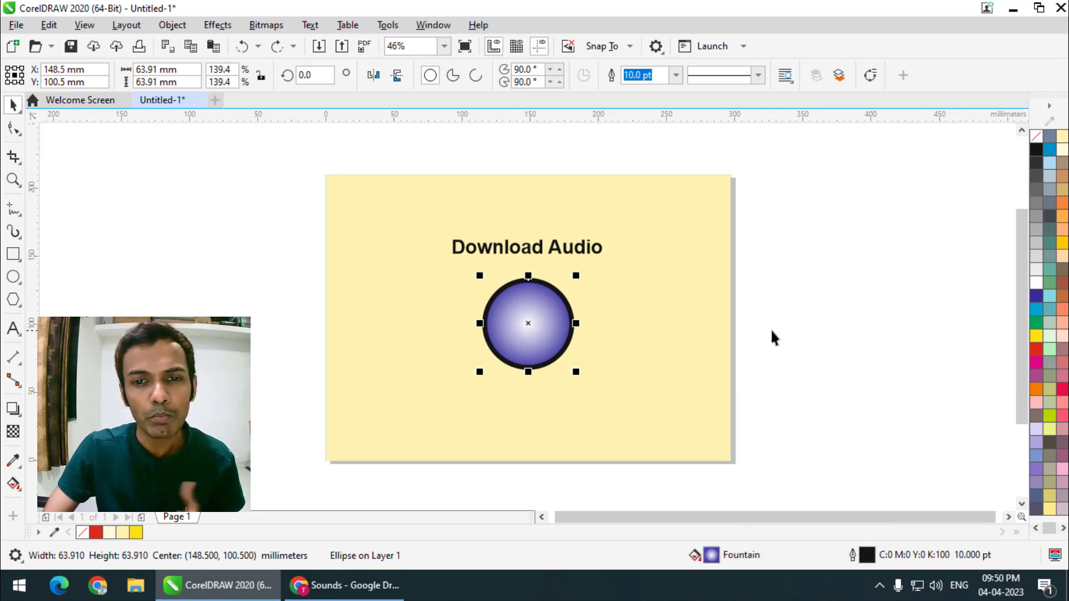
{"action": "left_click", "coordinate": [784, 336]}
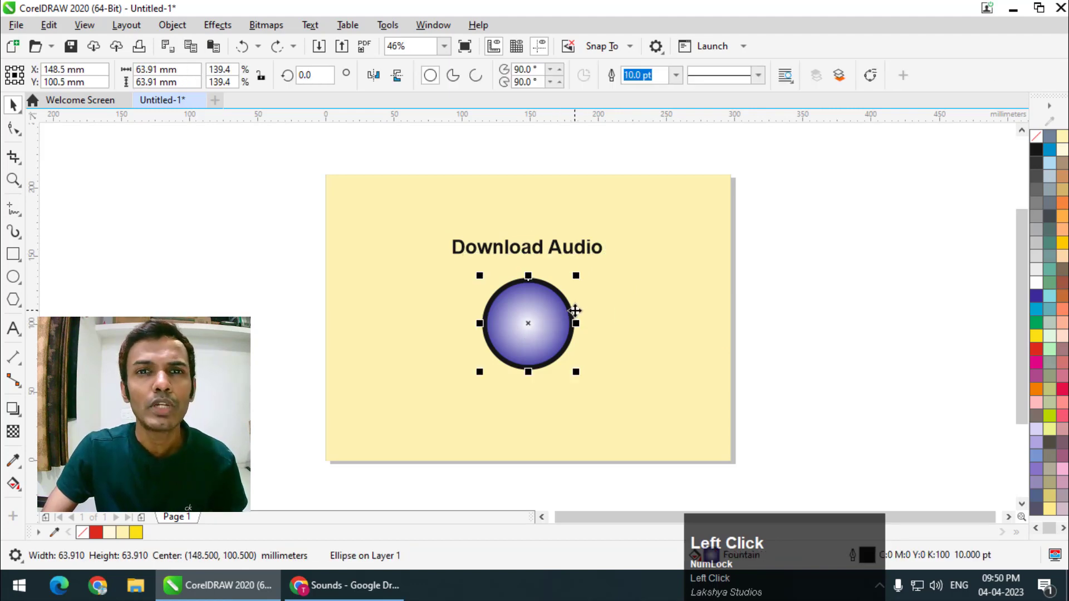
{"action": "left_click", "coordinate": [616, 334]}
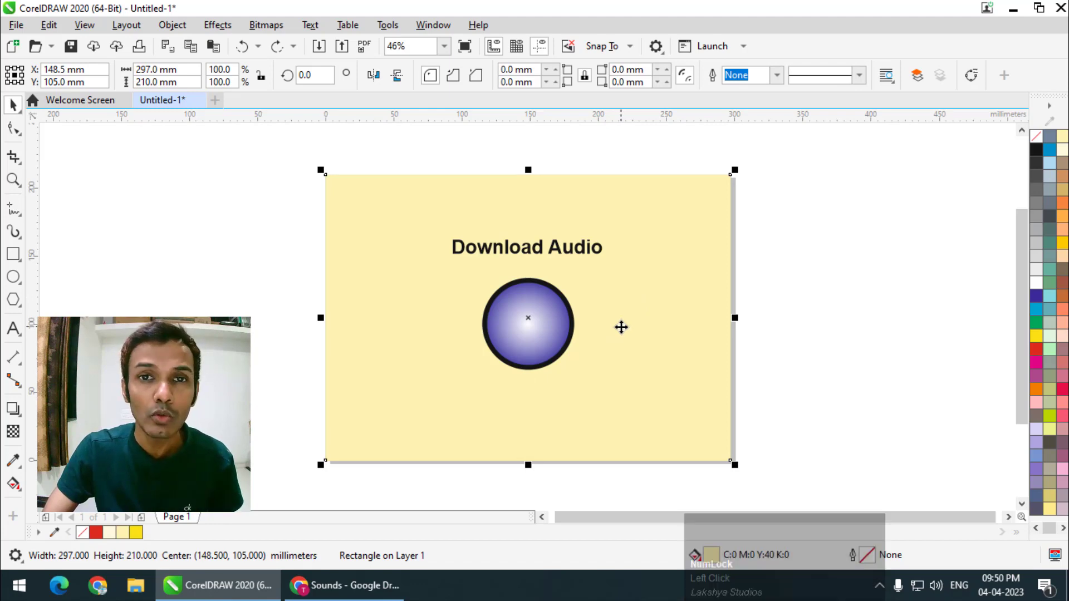
{"action": "left_click", "coordinate": [551, 336]}
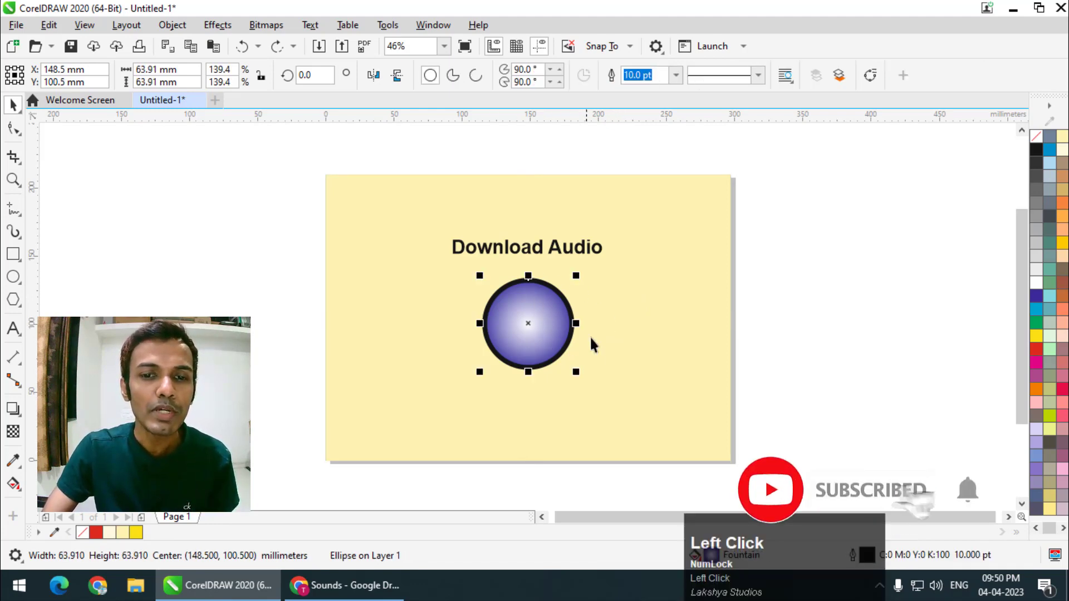
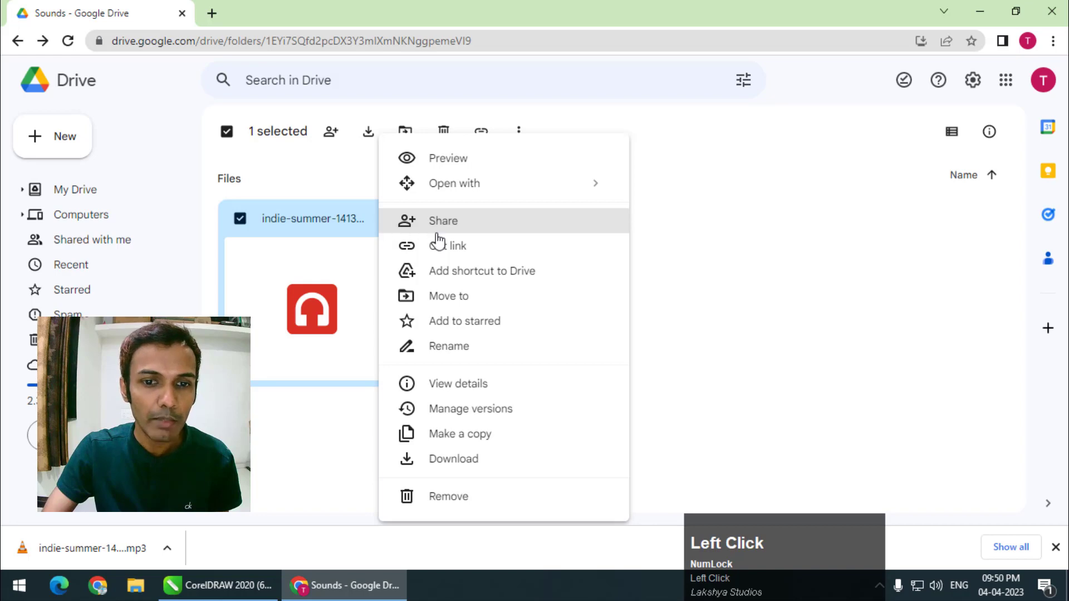
- Share indie-summer-141351.mp3 as Anyone with the link and copy its Drive link
{"action": "left_click", "coordinate": [443, 256]}
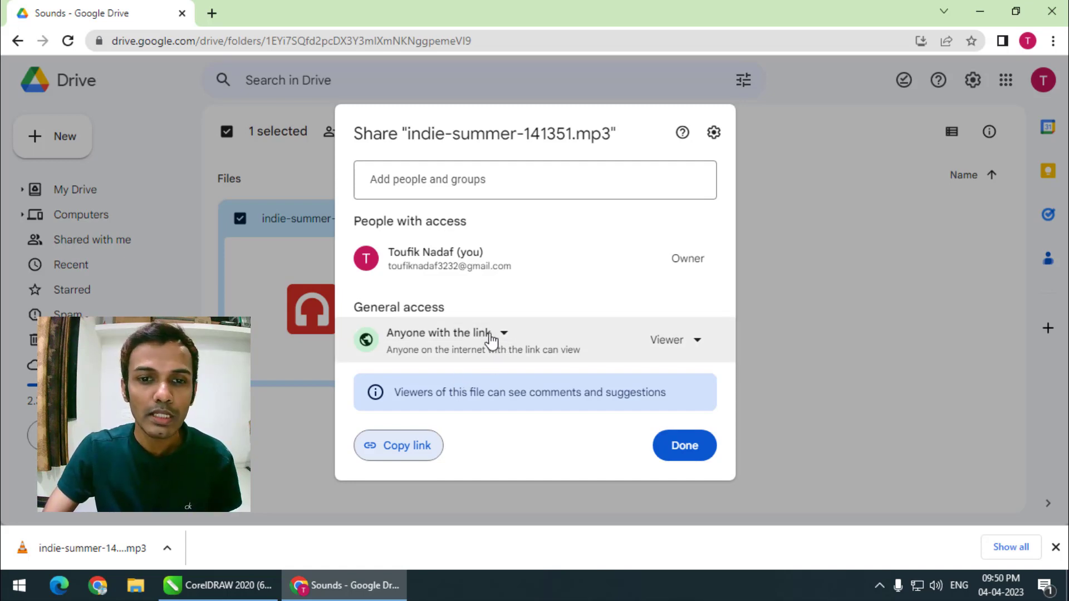
{"action": "left_click", "coordinate": [505, 342]}
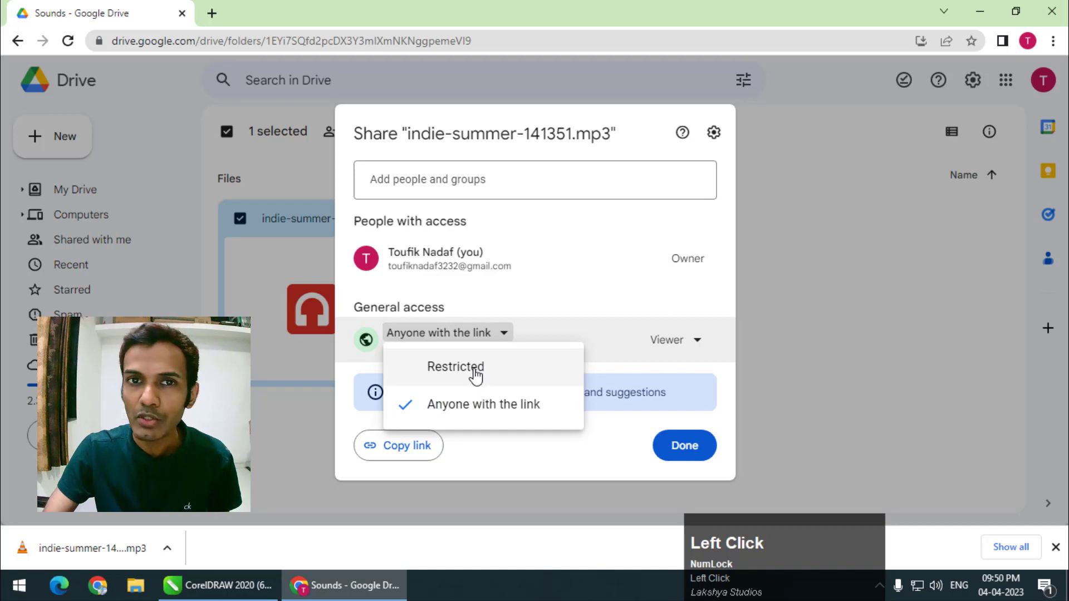
{"action": "left_click", "coordinate": [483, 414]}
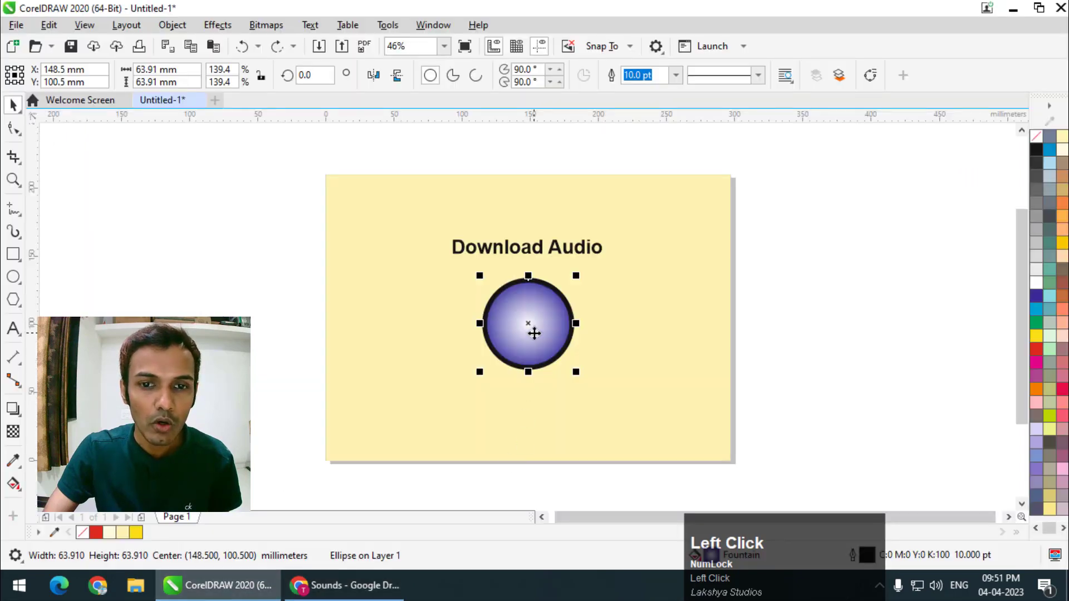
- Paste the Drive share link into the Internet toolbar URL field and apply it to the circle
{"action": "left_click", "coordinate": [429, 34]}
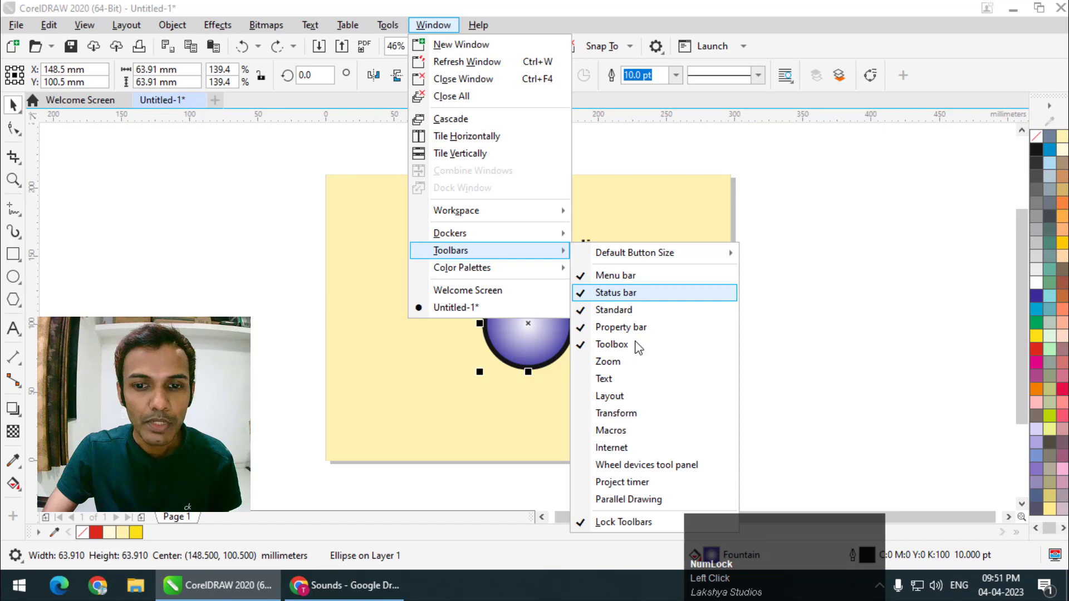
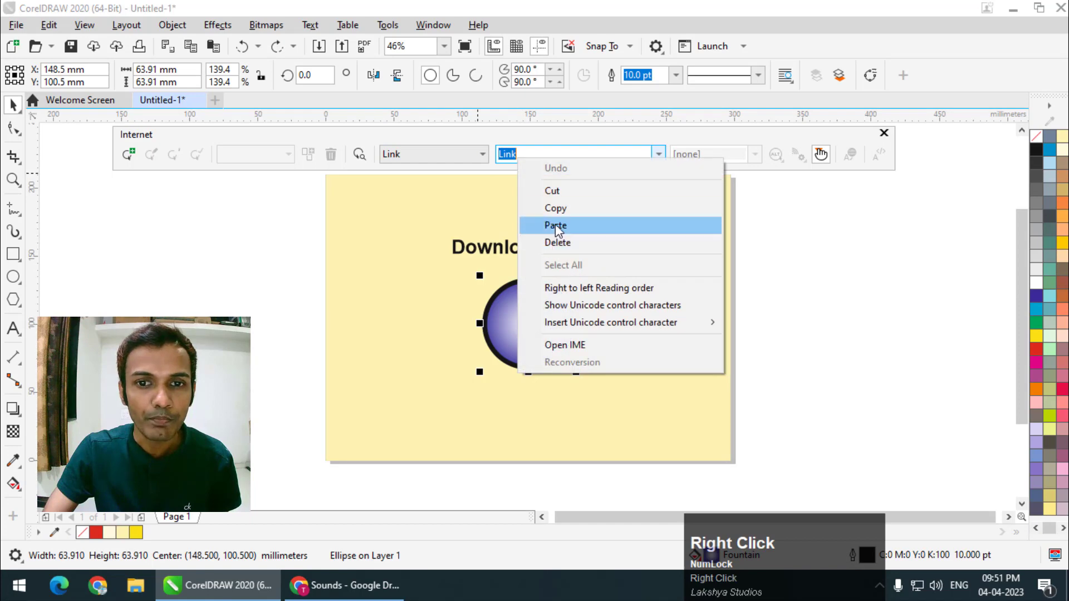
{"action": "left_click", "coordinate": [561, 233]}
{"action": "left_click", "coordinate": [562, 229]}
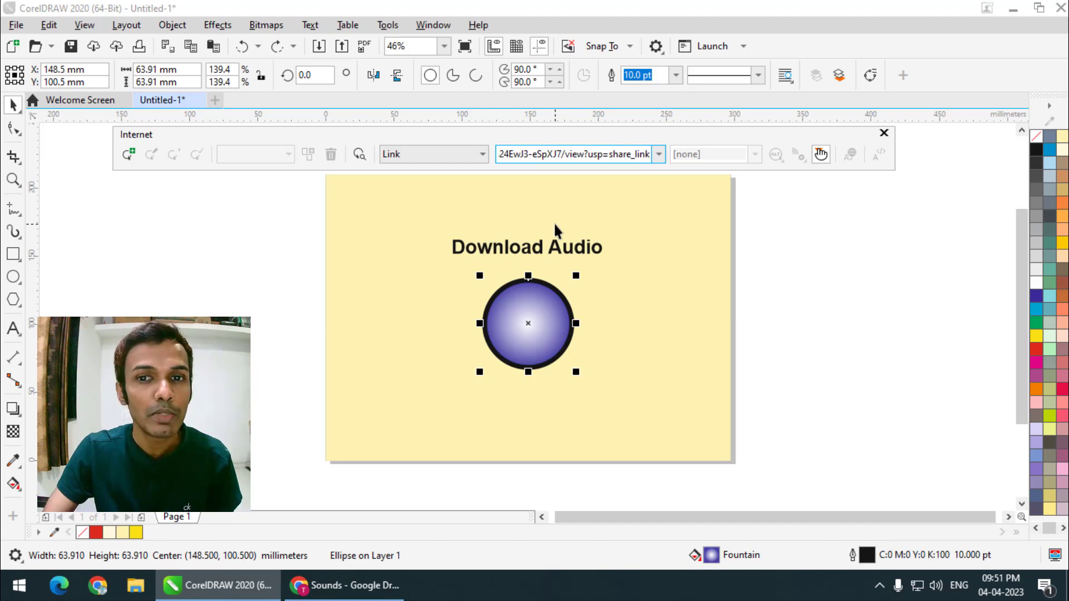
{"action": "key", "text": "Return"}
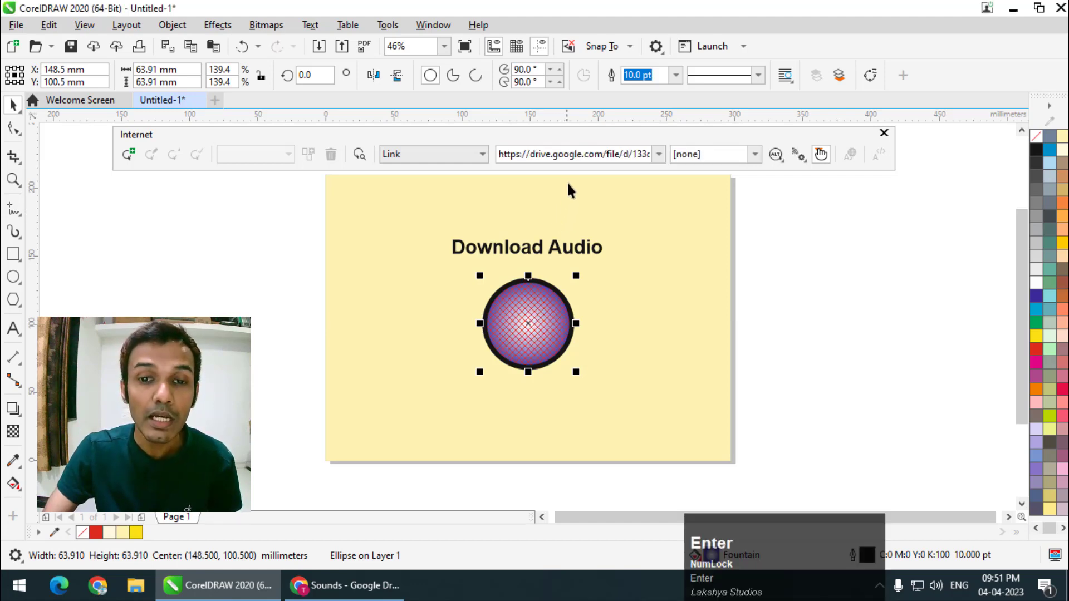
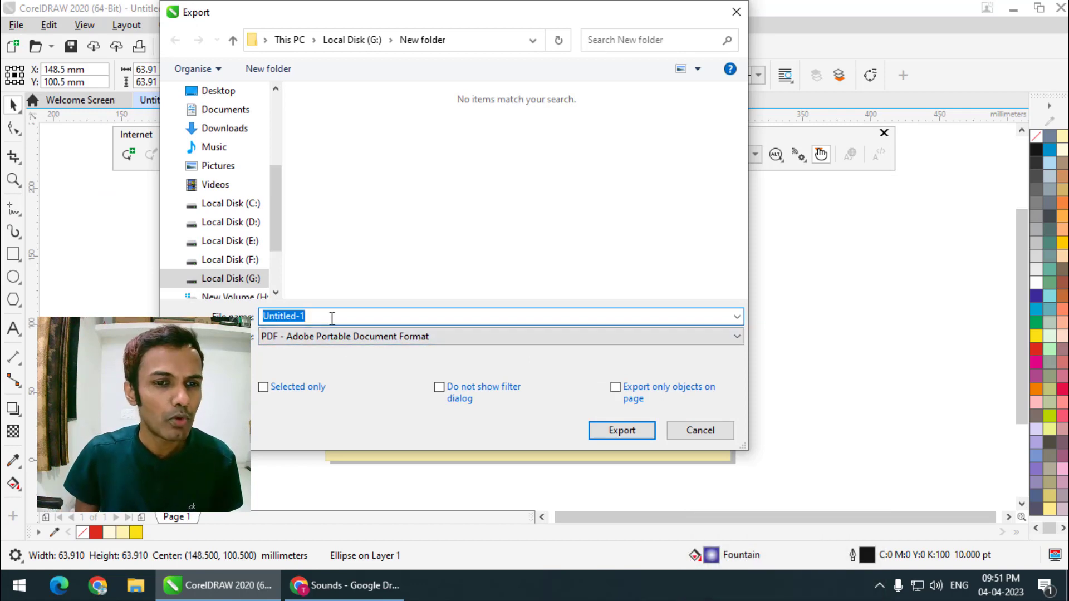
- Export the page as One.pdf into G:\New folder, confirming the PDF settings
{"action": "key", "text": "shift+Num_Lock"}
{"action": "type", "text": "o"}
{"action": "type", "text": "e"}
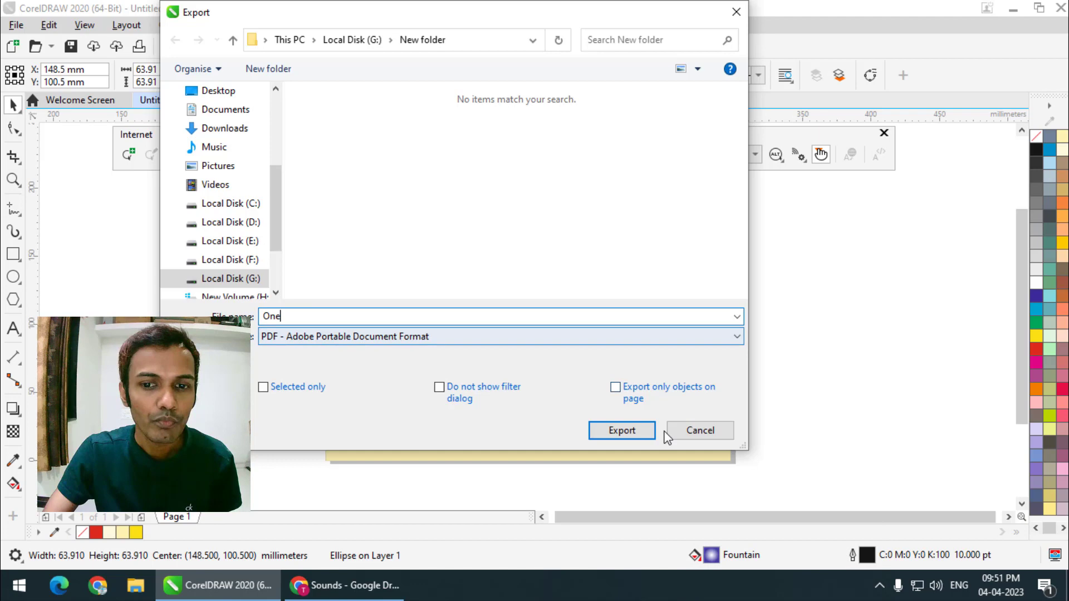
{"action": "left_click", "coordinate": [641, 437]}
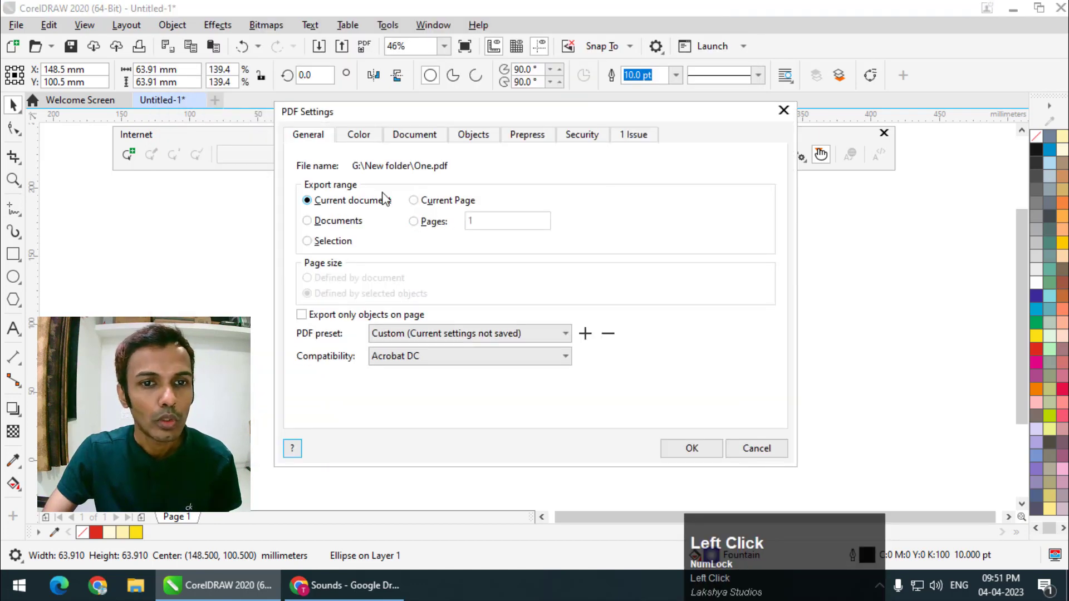
{"action": "left_click", "coordinate": [692, 451]}
{"action": "left_click", "coordinate": [699, 435]}
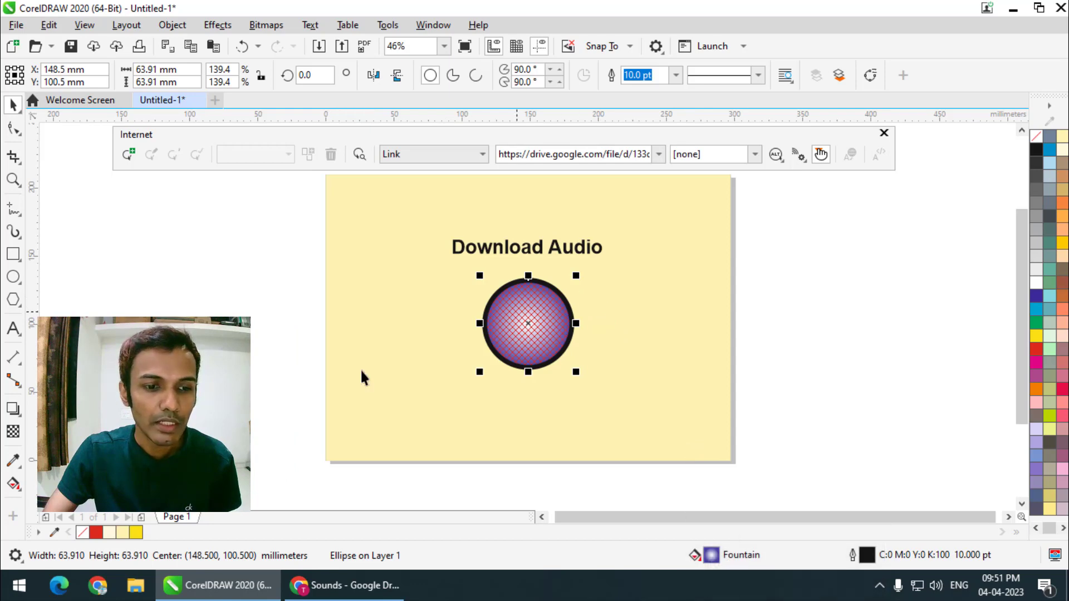
- Browse to G:\New folder and open the exported One.pdf in Acrobat Reader
{"action": "left_click", "coordinate": [140, 590]}
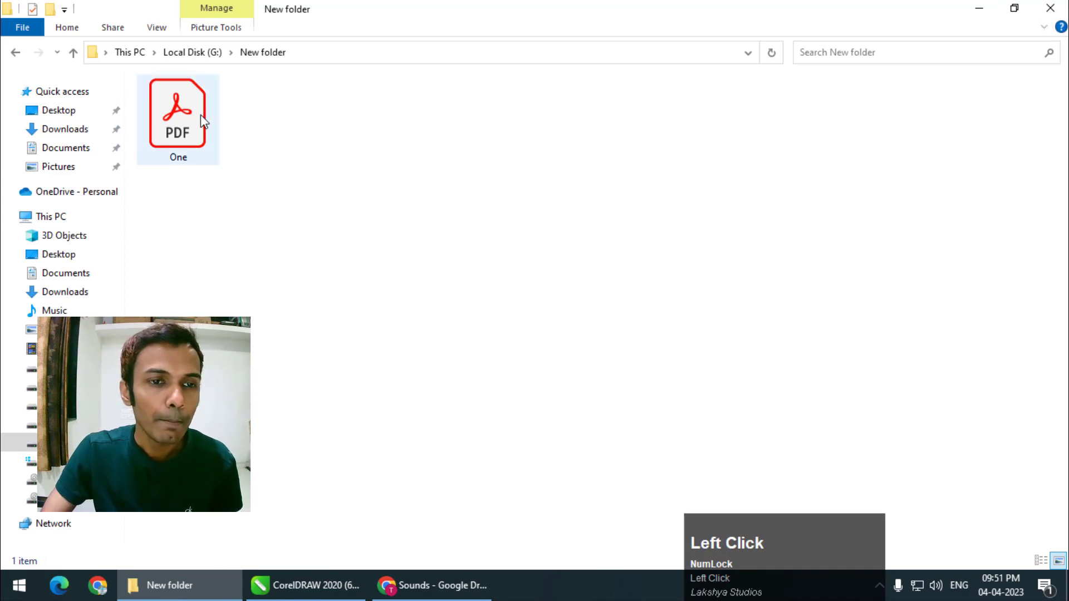
{"action": "left_click", "coordinate": [202, 120]}
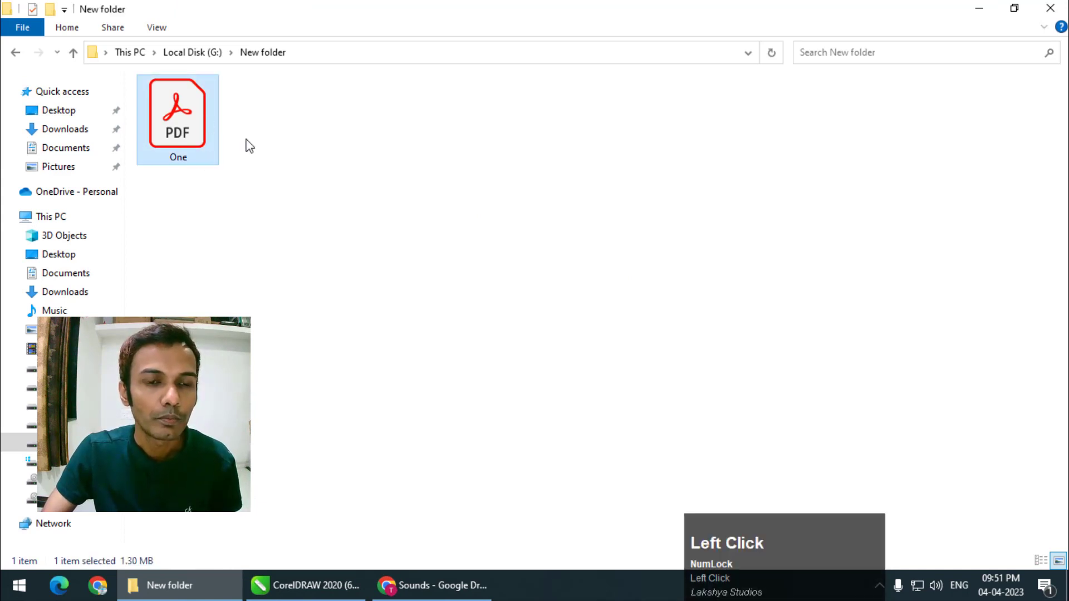